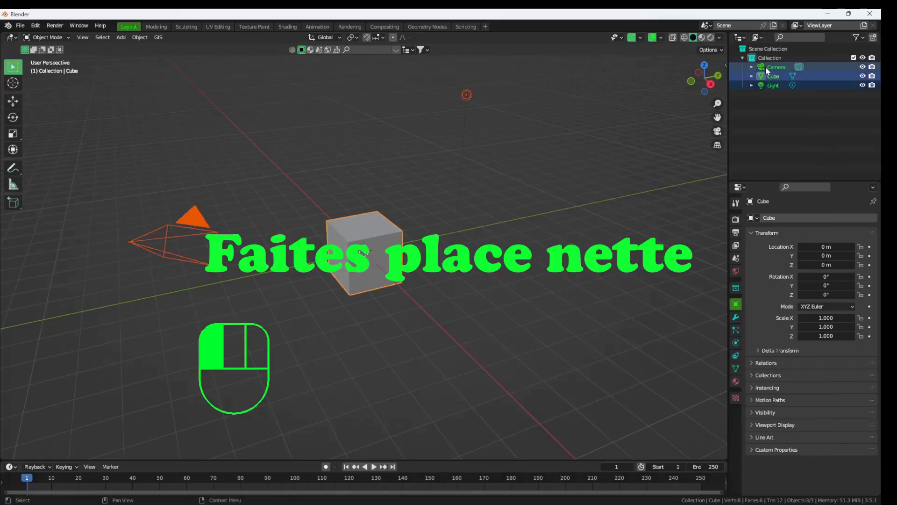
# Delete the default camera, cube and light from the scene.
pyautogui.press('Delete')
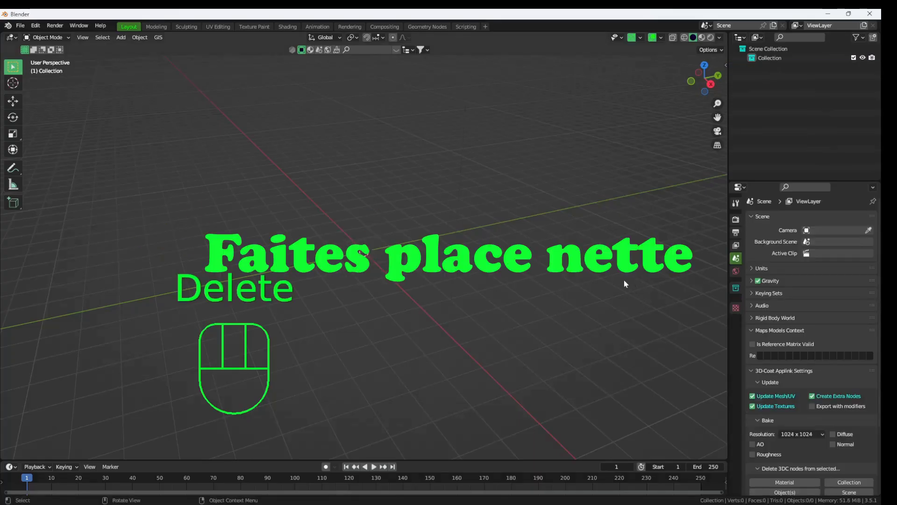
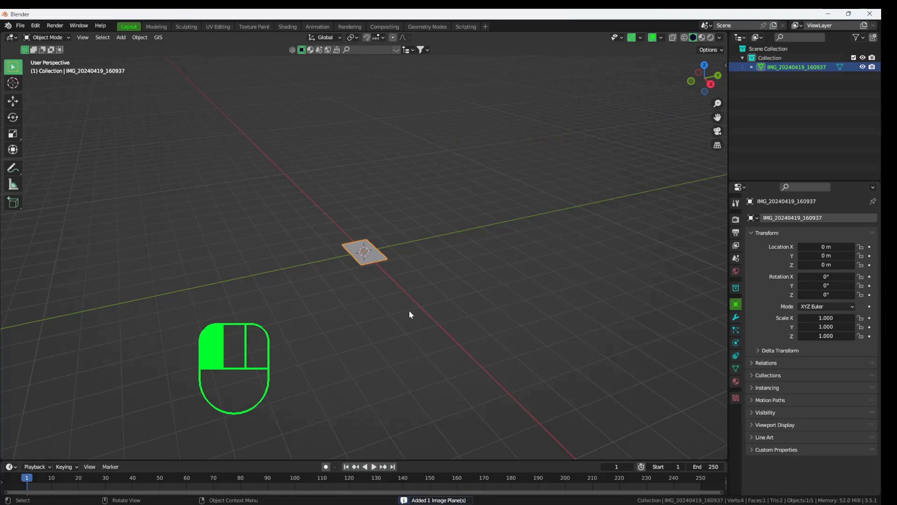
# Show the photo's texture, rotate the image plane 90° on X and view it from the front.
pyautogui.press('z')
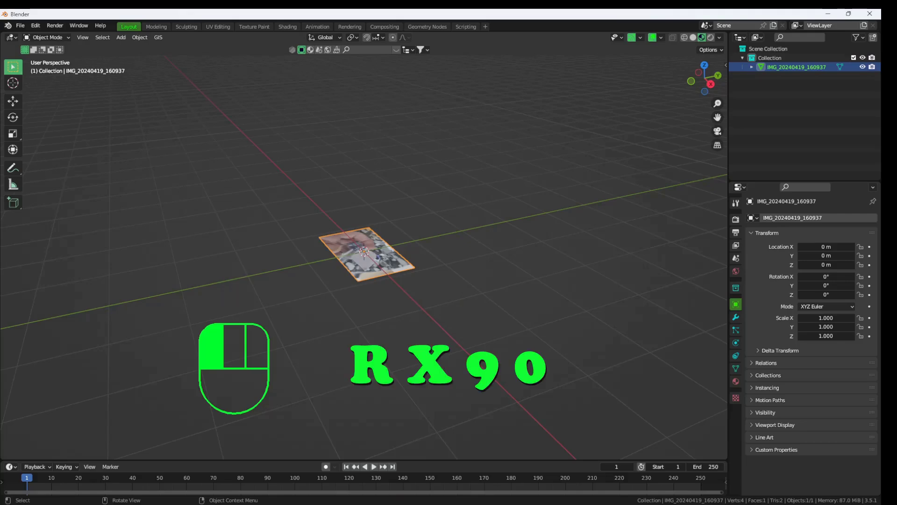
pyautogui.press('r')
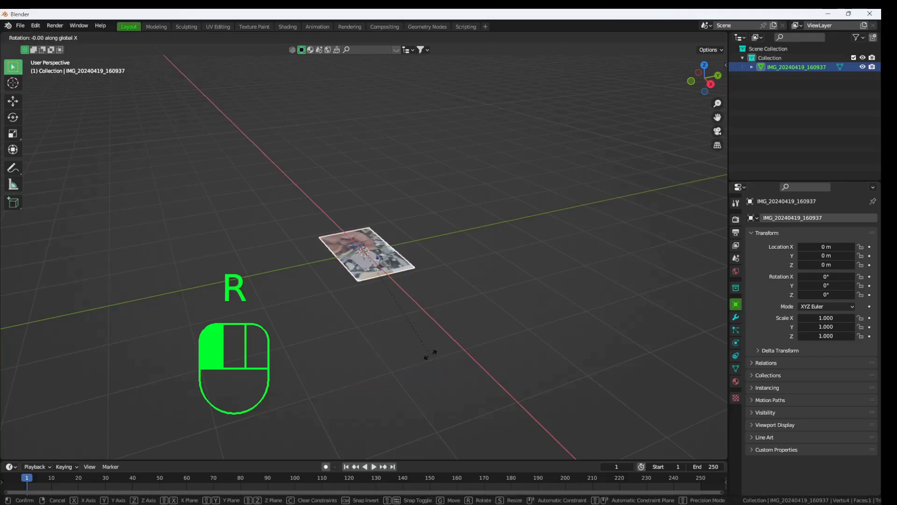
pyautogui.press('"')
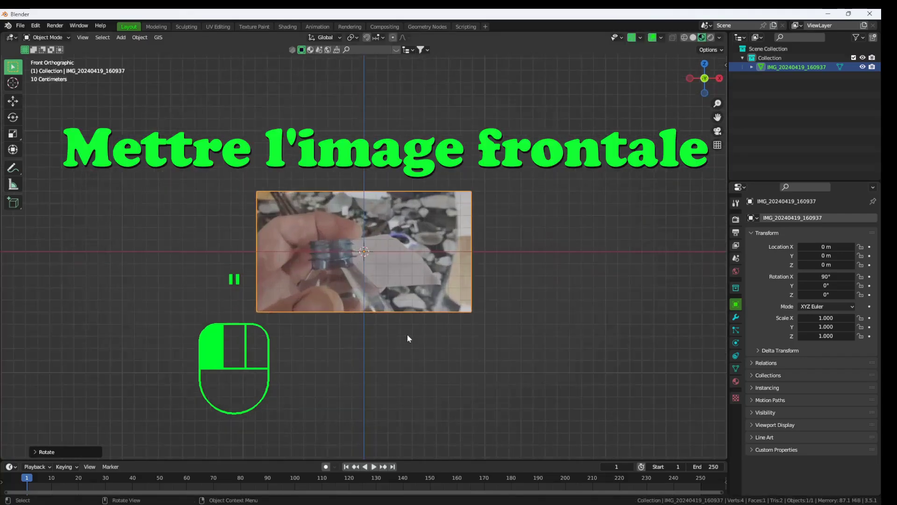
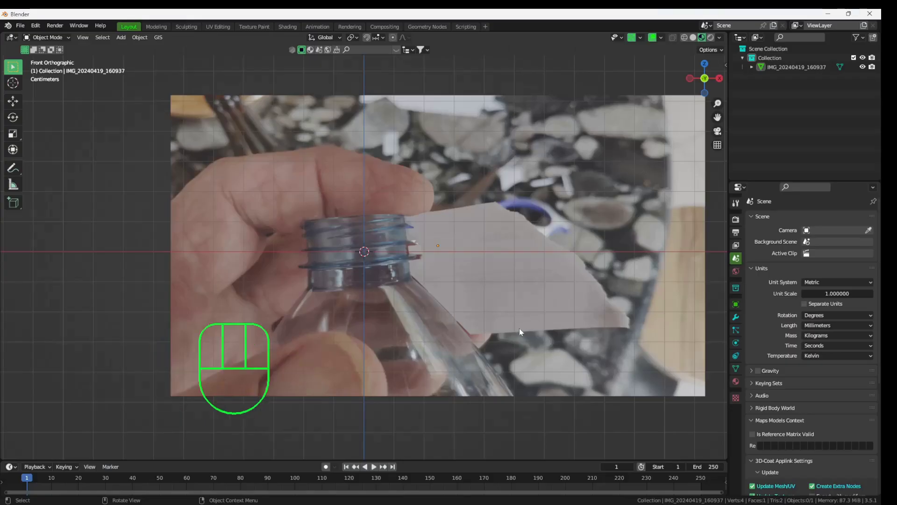
# Add a cylinder and scale it to about 0.138 so it measures roughly 275 mm like the cap.
pyautogui.press('shift+a')
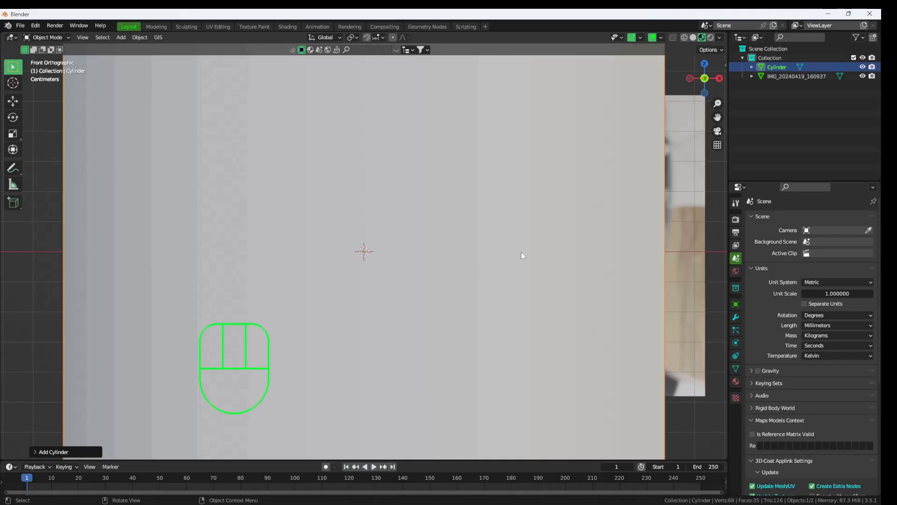
pyautogui.moveTo(38, 455); pyautogui.dragTo(371, 295)
pyautogui.press('s')
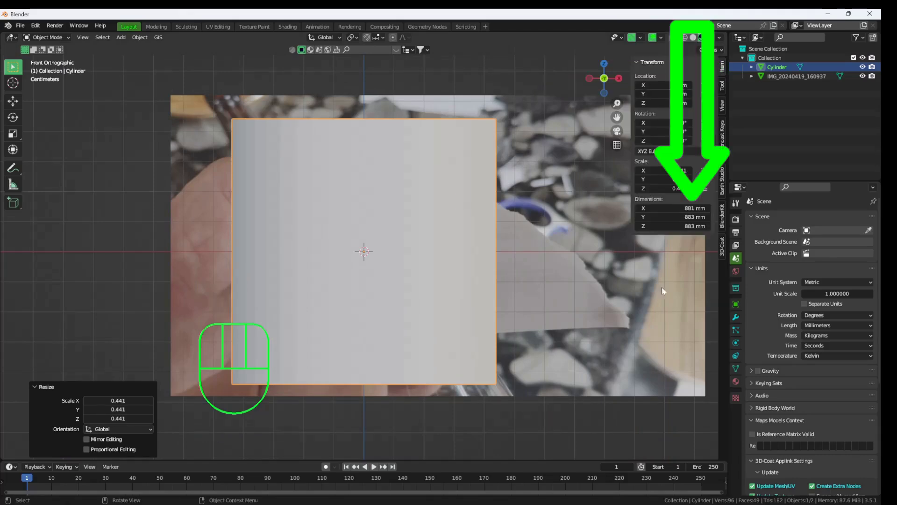
pyautogui.press('s')
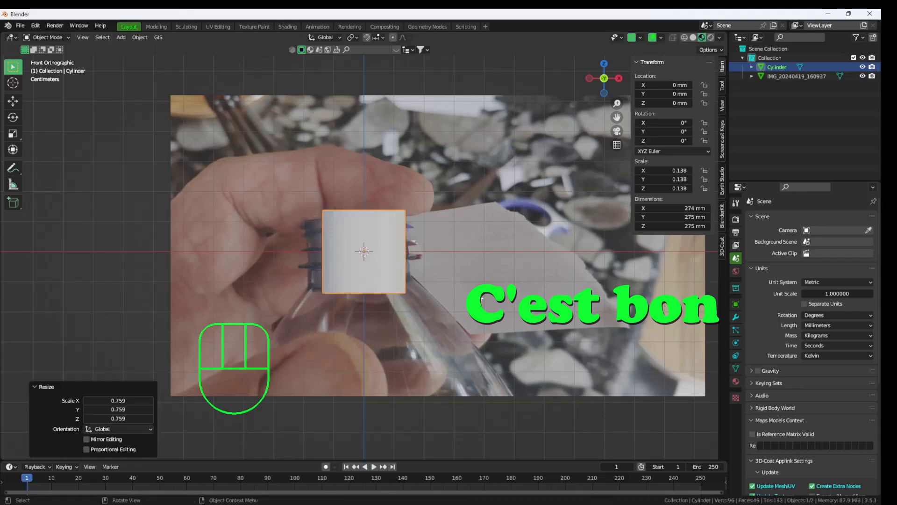
pyautogui.click(339, 243)
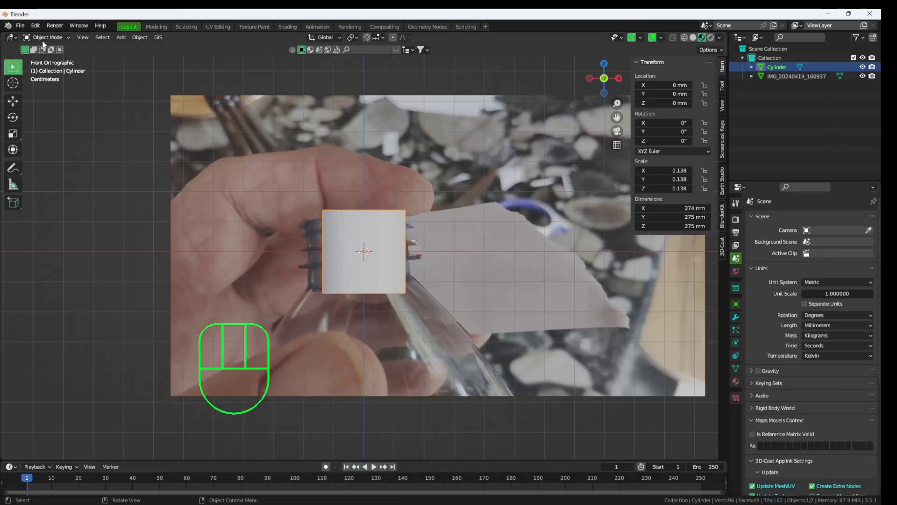
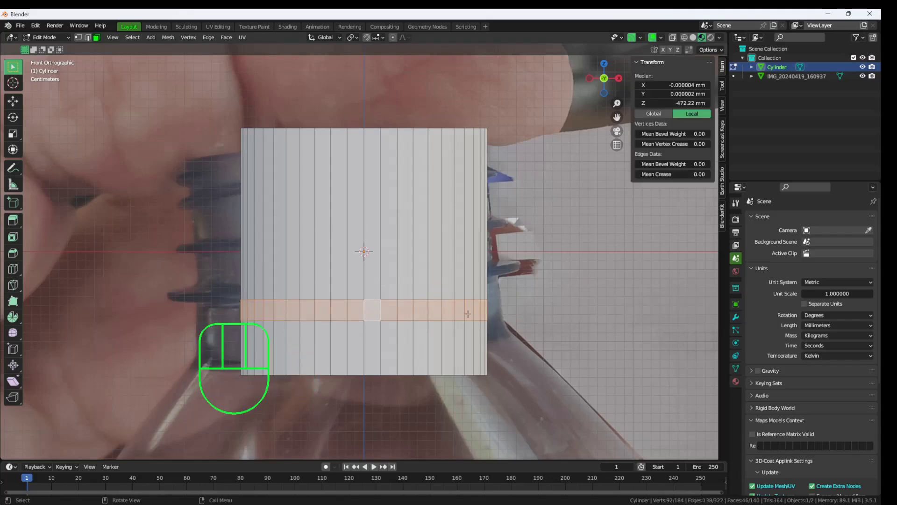
# Extrude a ring of faces near the cylinder's lower end and widen it outward into a lip.
pyautogui.press('e')
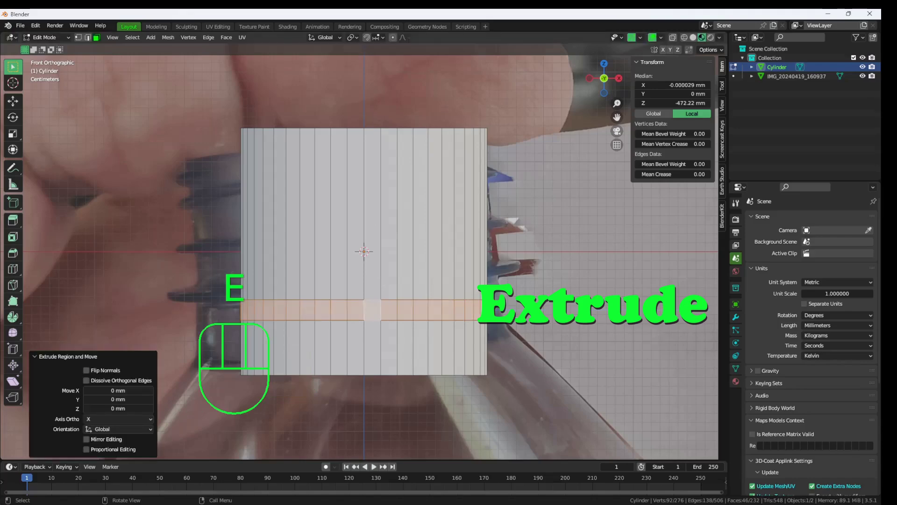
pyautogui.press('s')
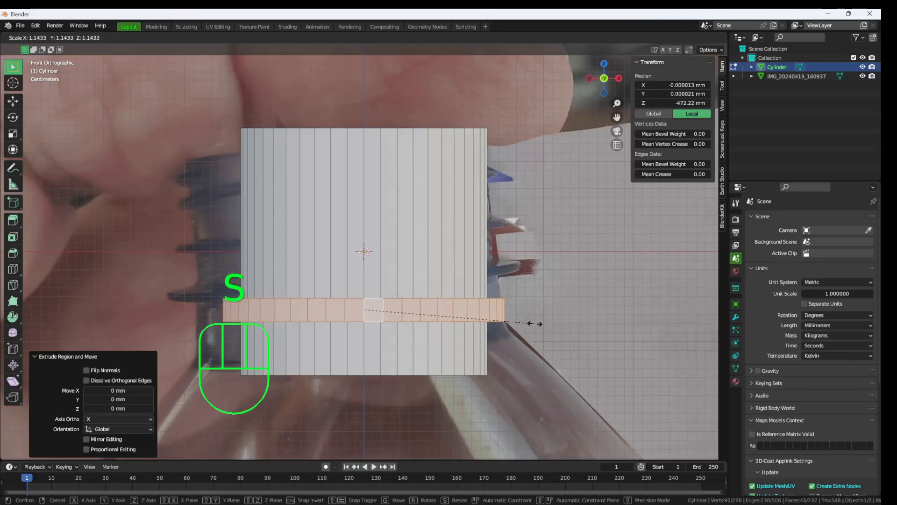
pyautogui.press('Tab')
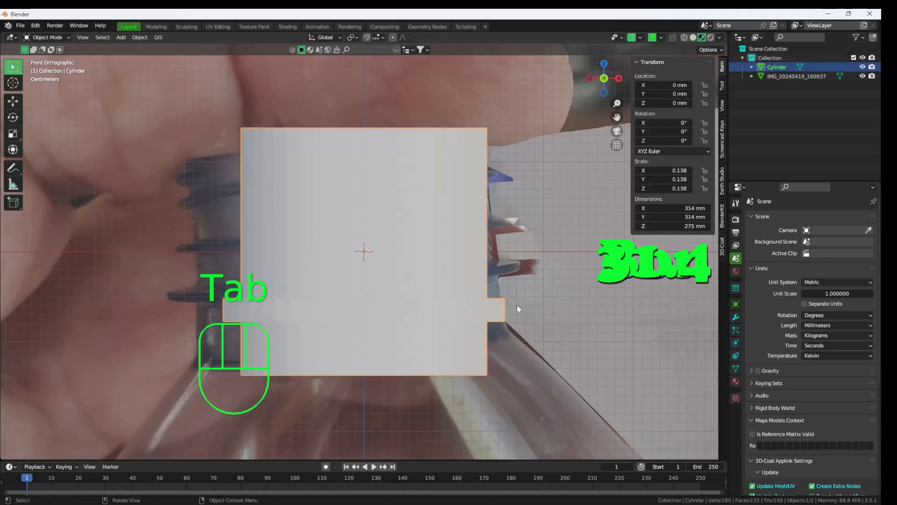
pyautogui.press('Tab')
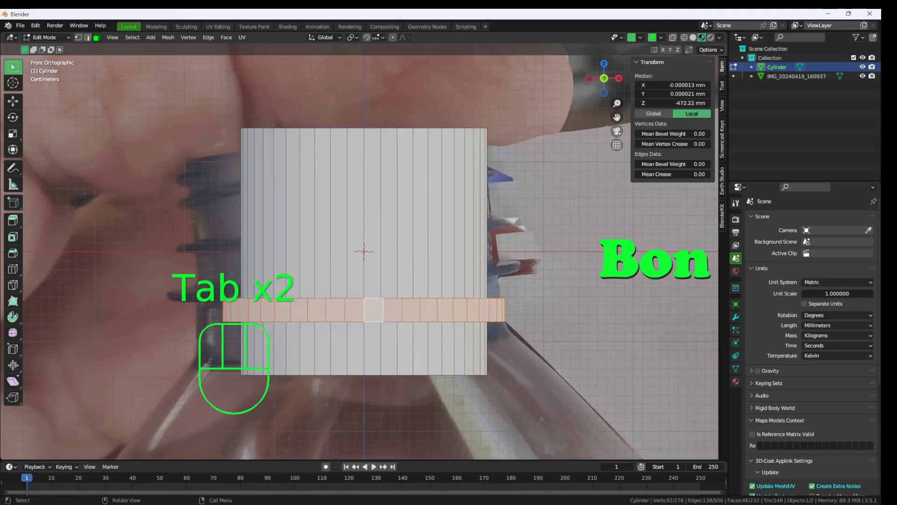
pyautogui.press('s')
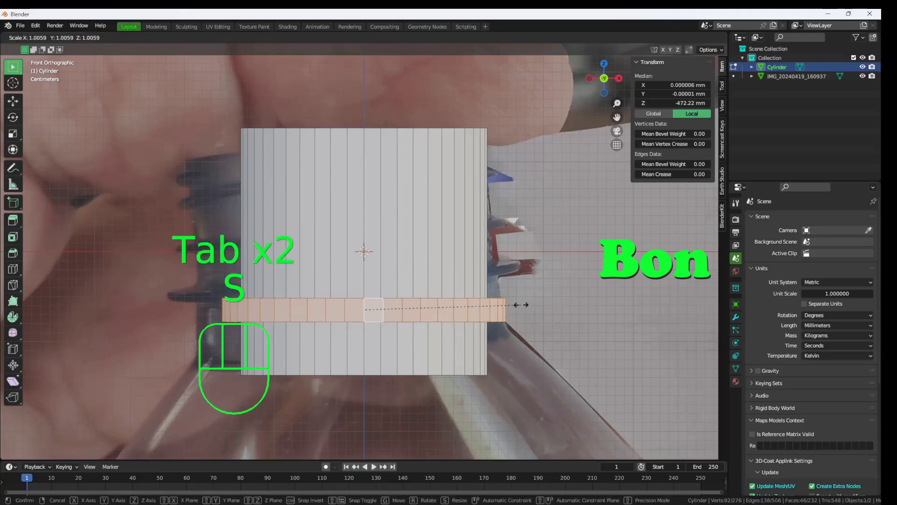
# Refine the lip's width to about 322 mm across and return to Object Mode.
pyautogui.press('Tab')
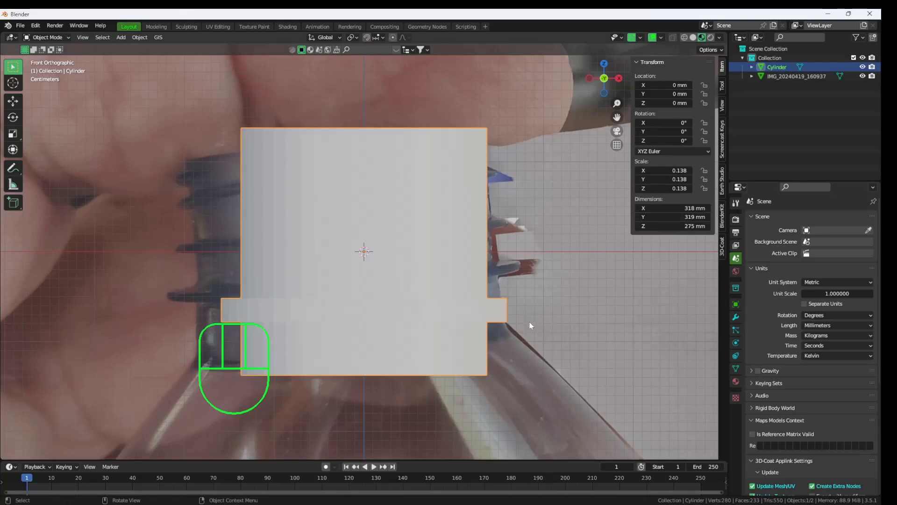
pyautogui.press('Tab')
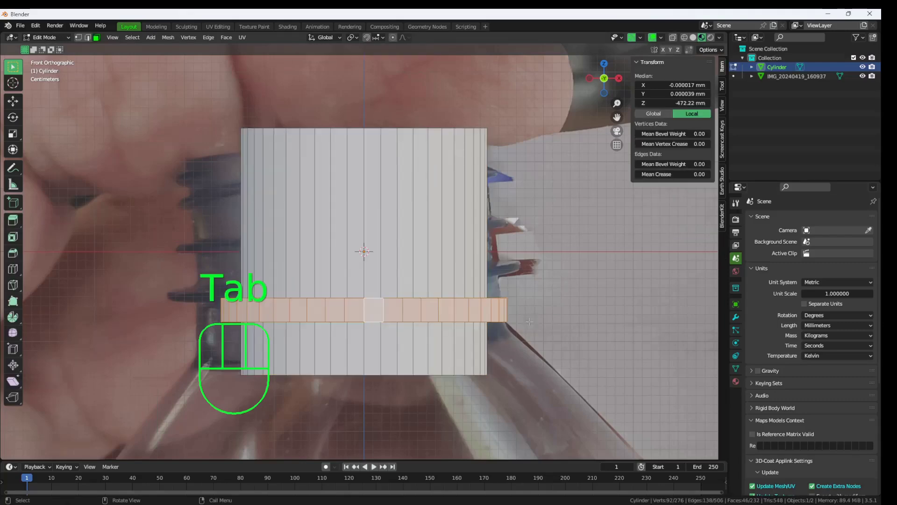
pyautogui.press('s')
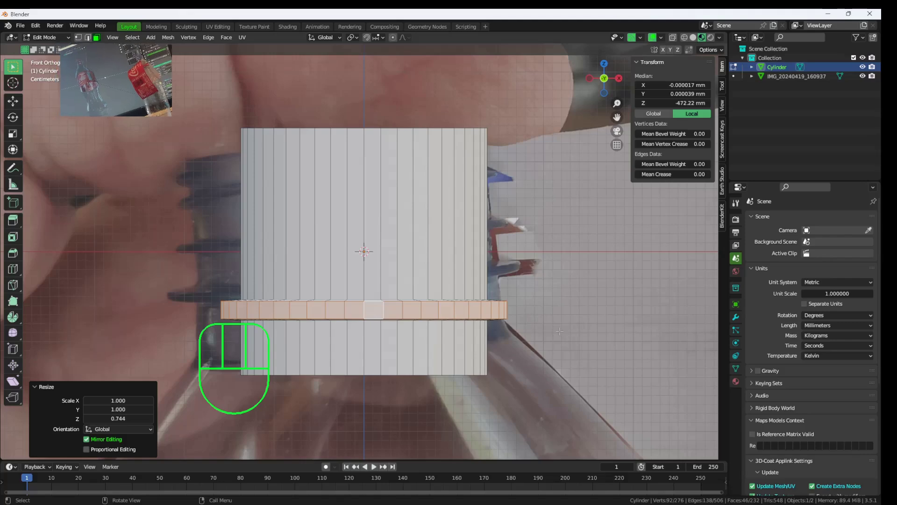
pyautogui.press('s')
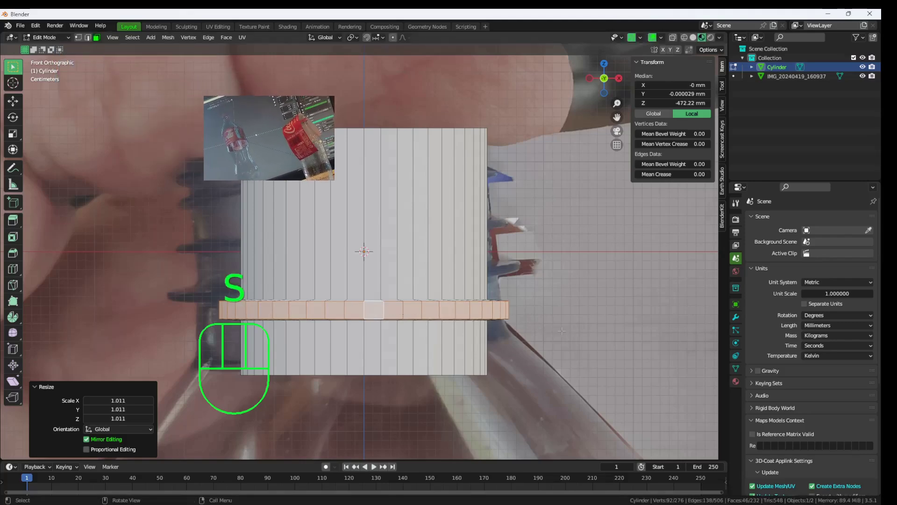
pyautogui.press('Tab')
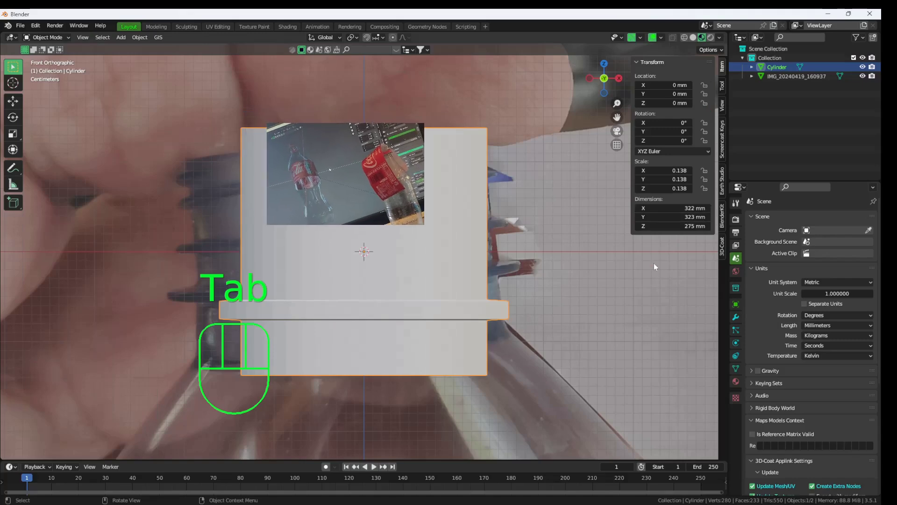
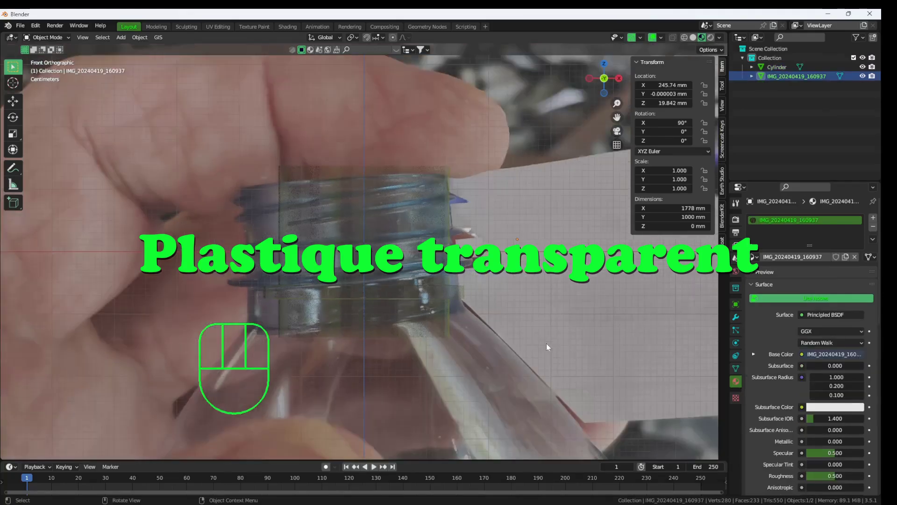
# Select the image empty, tilt it 4.9° on Y, shrink it and move it toward the cylinder.
pyautogui.click(557, 294)
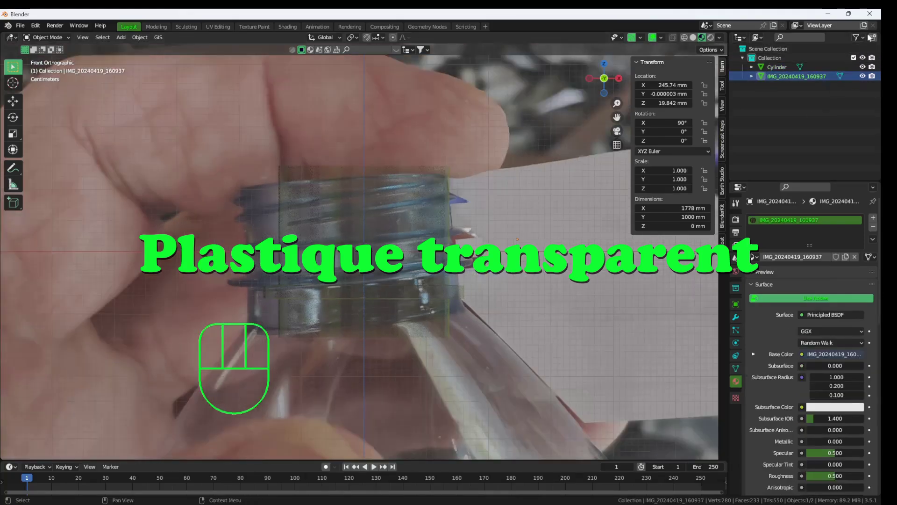
pyautogui.moveTo(867, 36); pyautogui.dragTo(843, 123)
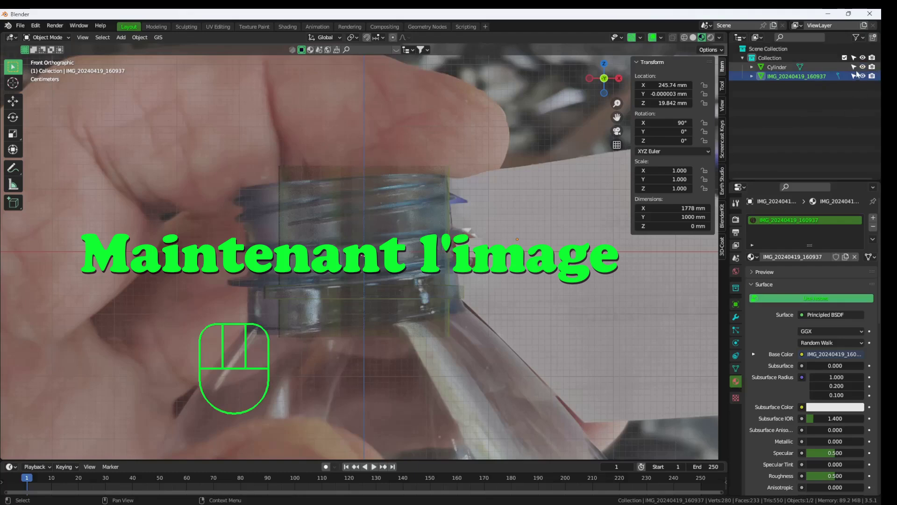
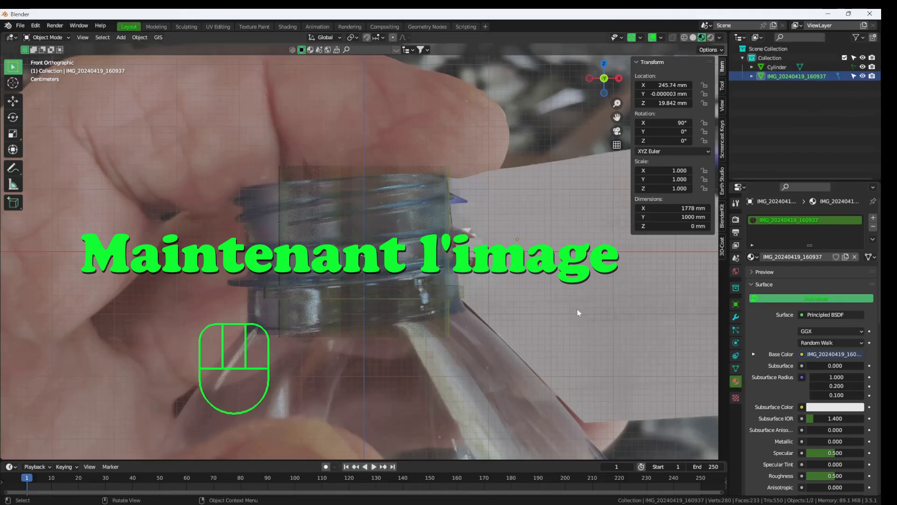
pyautogui.press('r')
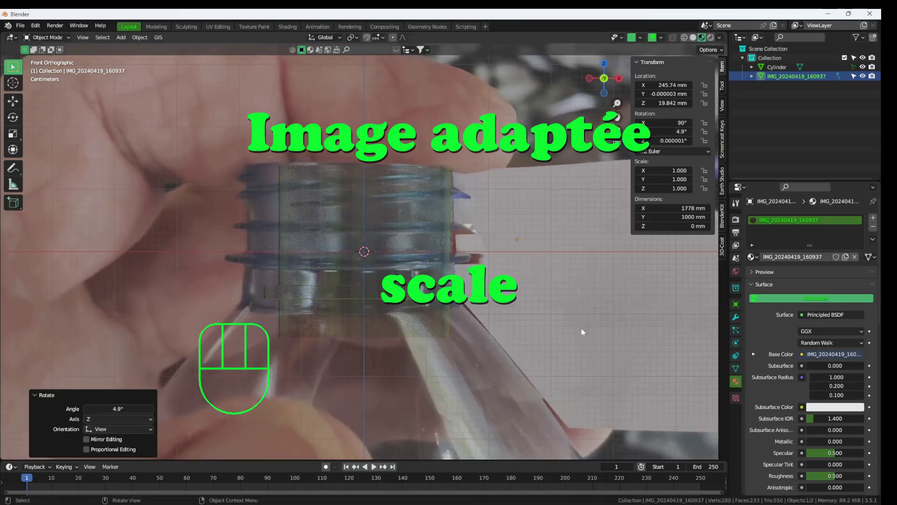
pyautogui.press('s')
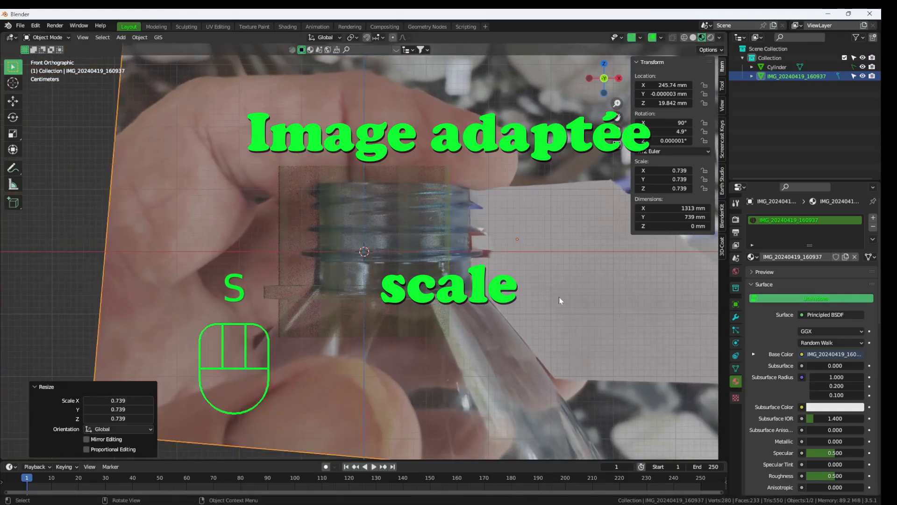
pyautogui.press('g')
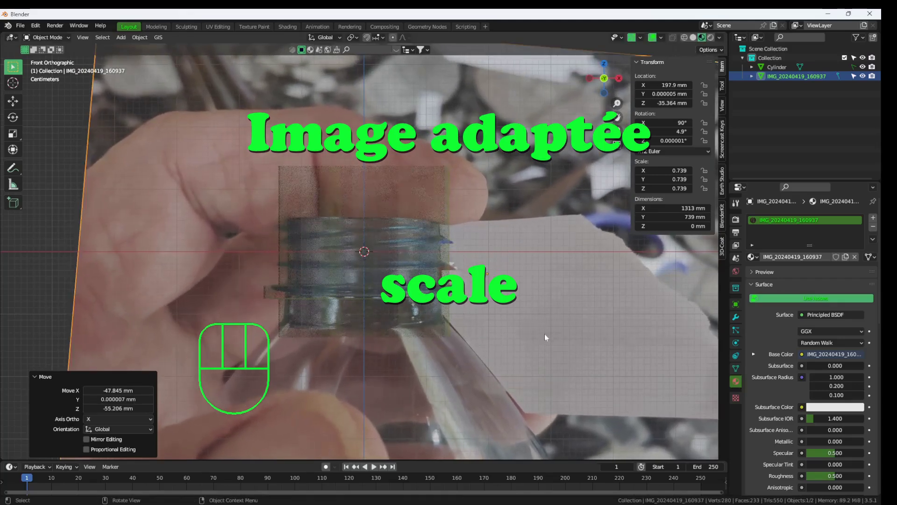
# Enlarge the photo to about 1459 mm wide and nudge it until the bottle neck matches the cylinder.
pyautogui.press('s')
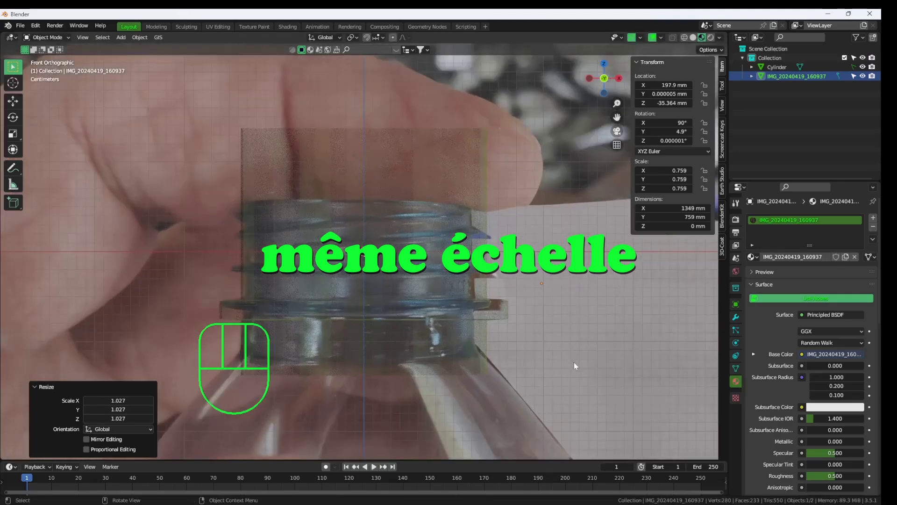
pyautogui.press('s')
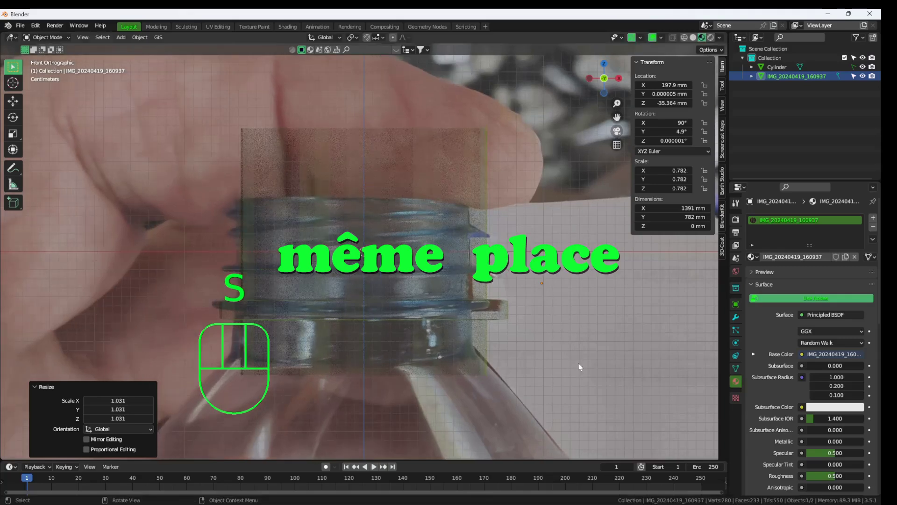
pyautogui.press('g')
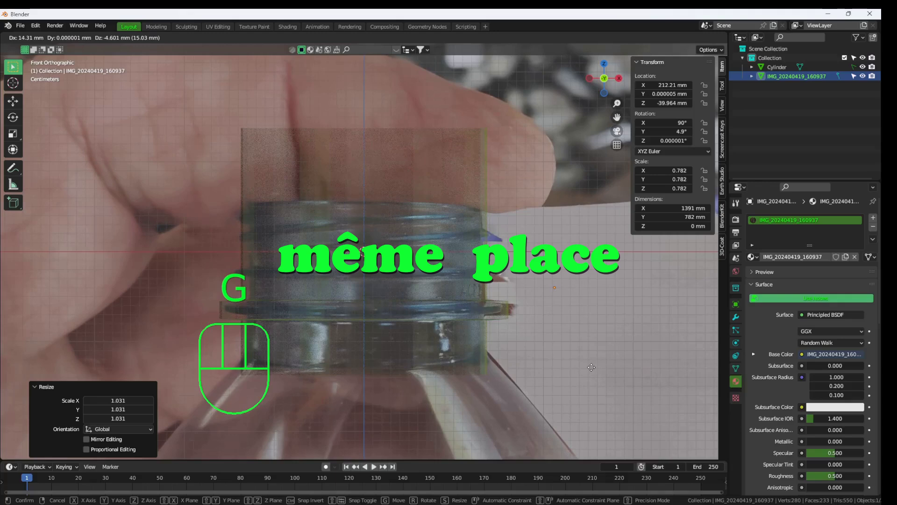
pyautogui.press('s')
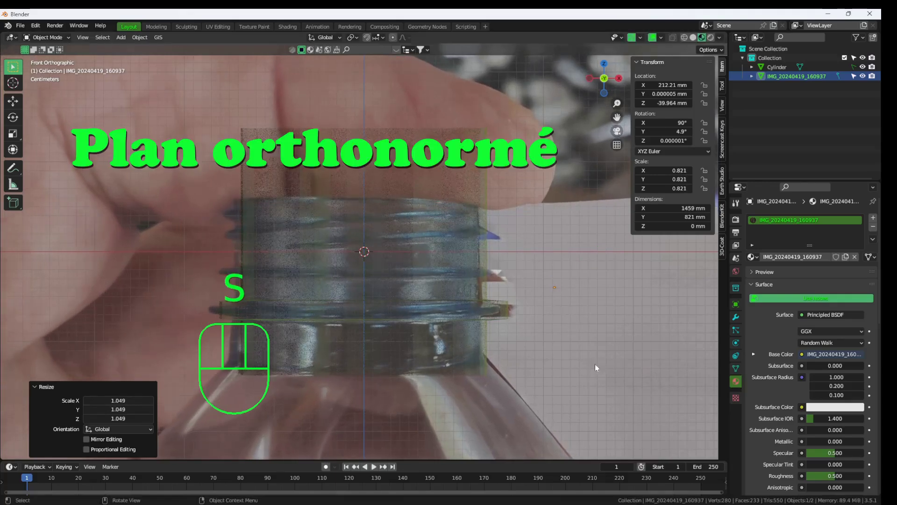
pyautogui.press('g')
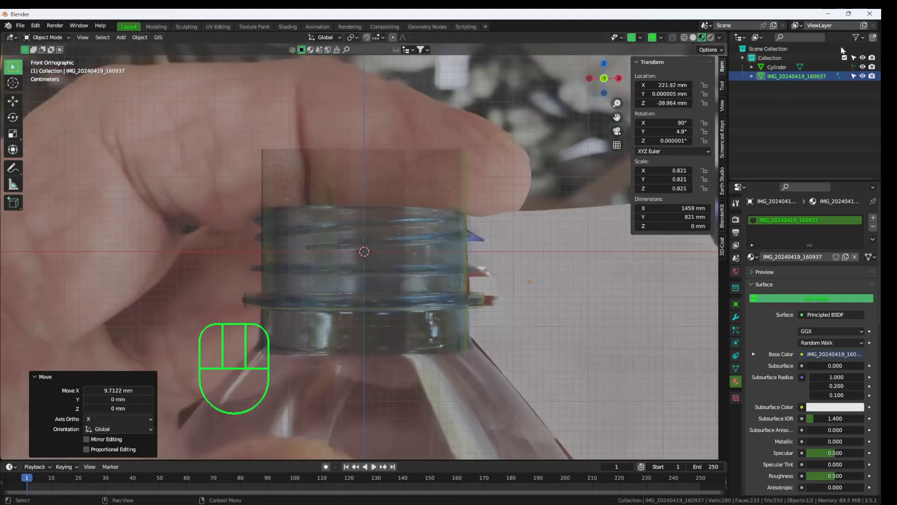
# Add a new plane beside the bottle, frame it in view and shrink it to about 97 mm across.
pyautogui.click(857, 75)
pyautogui.press('shift+a')
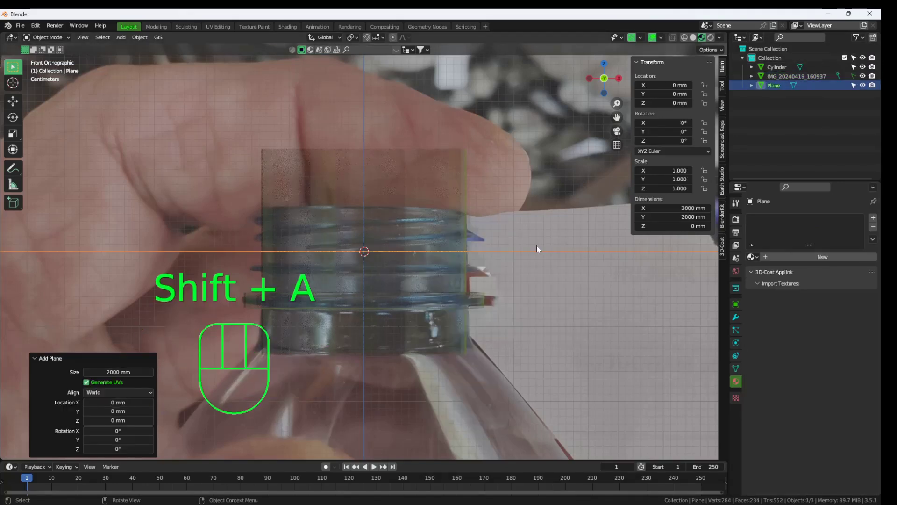
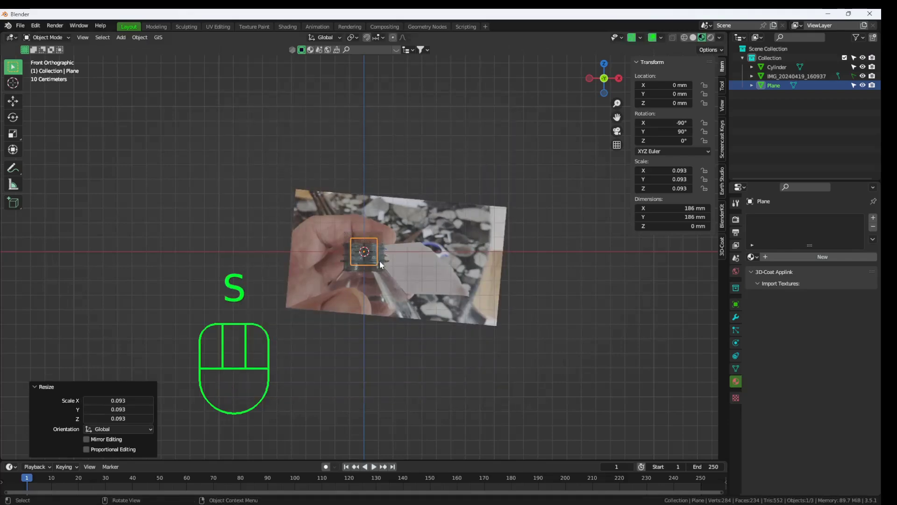
pyautogui.press('`')
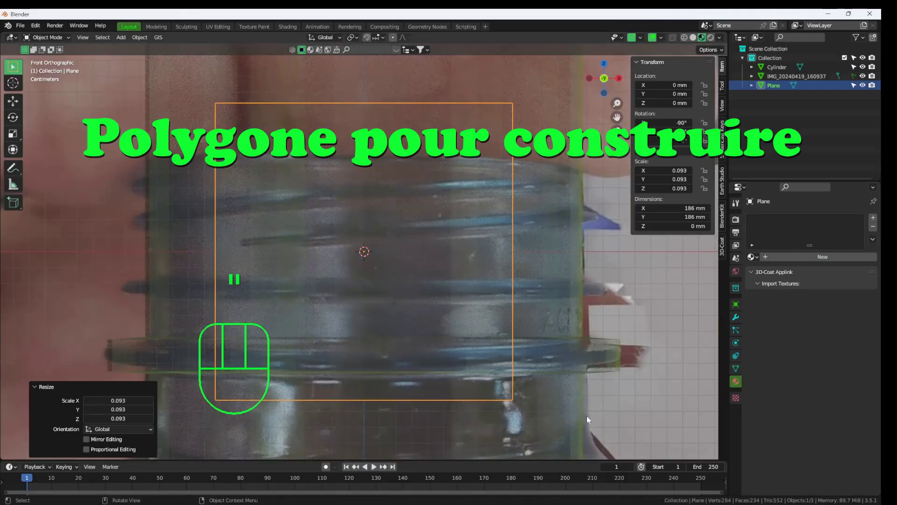
pyautogui.press('s')
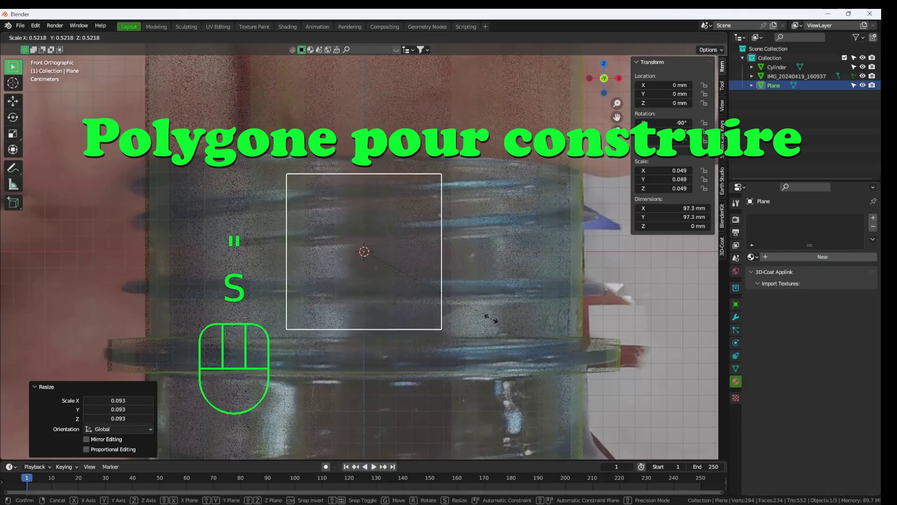
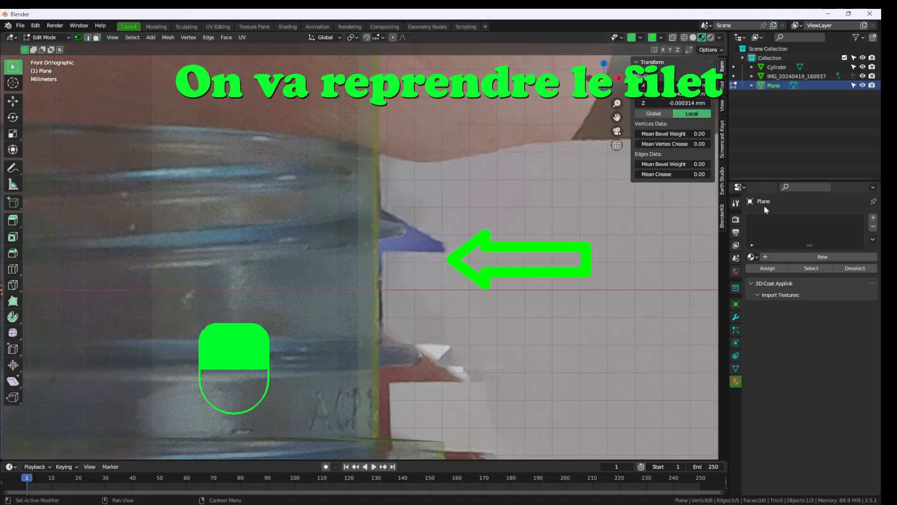
# Move the plane's vertices into a flat thread profile about 64 × 16 mm and return to Object Mode.
pyautogui.click(868, 81)
pyautogui.moveTo(868, 81); pyautogui.dragTo(544, 325)
pyautogui.press('z')
pyautogui.moveTo(543, 325); pyautogui.dragTo(864, 74)
pyautogui.middleClick(864, 73)
pyautogui.rightClick(864, 73)
pyautogui.doubleClick(864, 73)
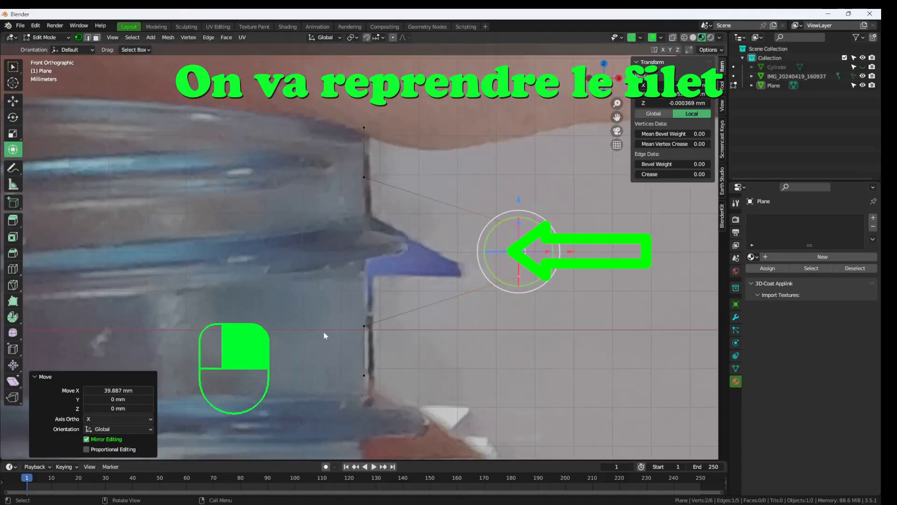
pyautogui.click(366, 326)
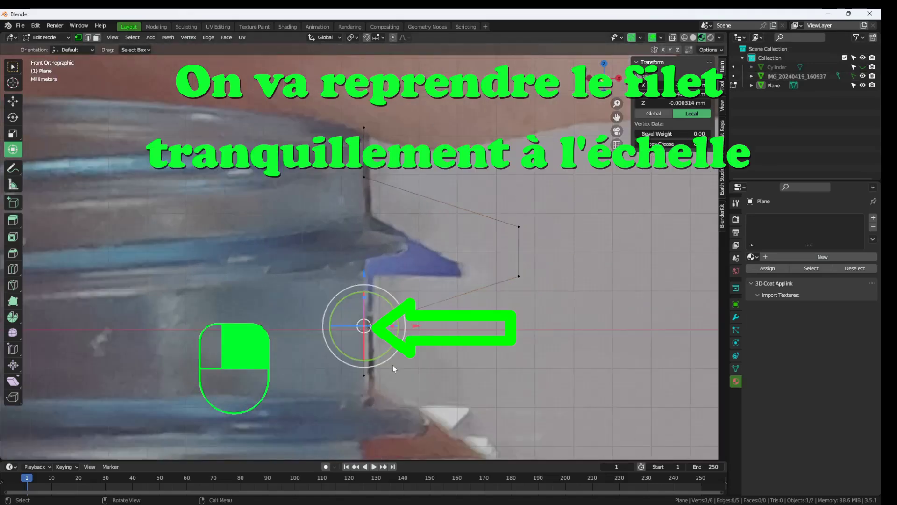
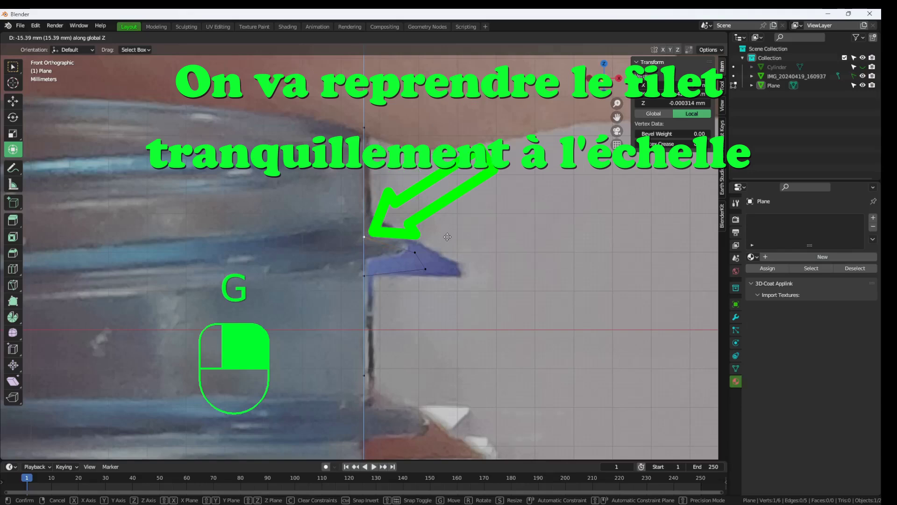
pyautogui.press('Tab')
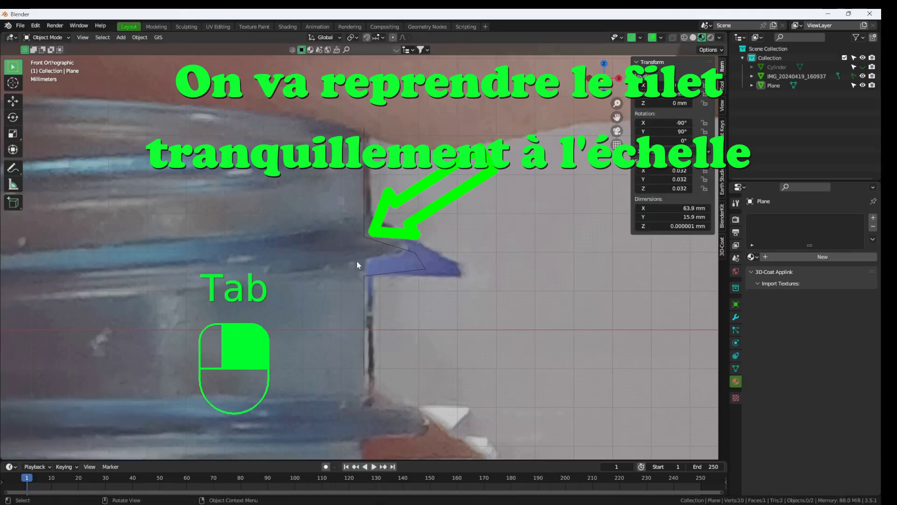
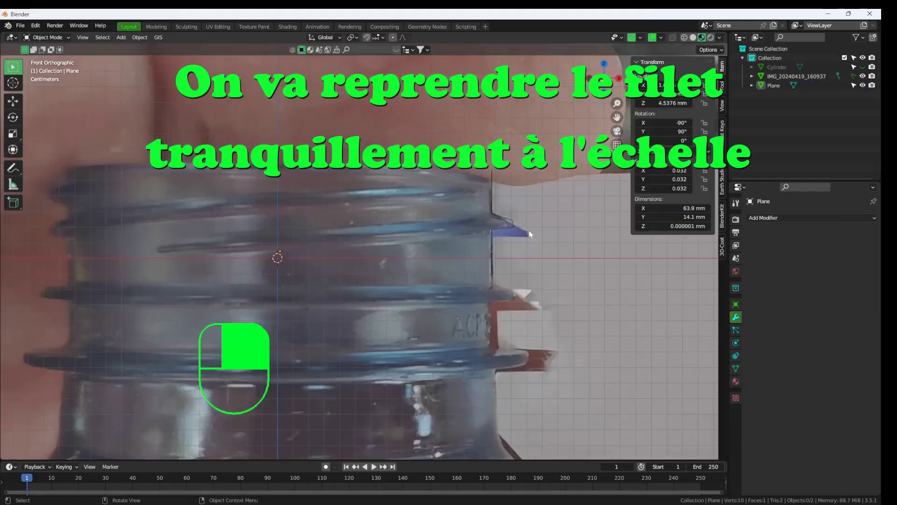
# Adjust the view around the thread profile while setting up its Screw modifier.
pyautogui.middleClick(509, 229)
pyautogui.moveTo(509, 229); pyautogui.dragTo(802, 221)
pyautogui.moveTo(801, 220); pyautogui.dragTo(806, 284)
pyautogui.moveTo(806, 284); pyautogui.dragTo(830, 286)
pyautogui.middleClick(830, 286)
pyautogui.middleClick(807, 284)
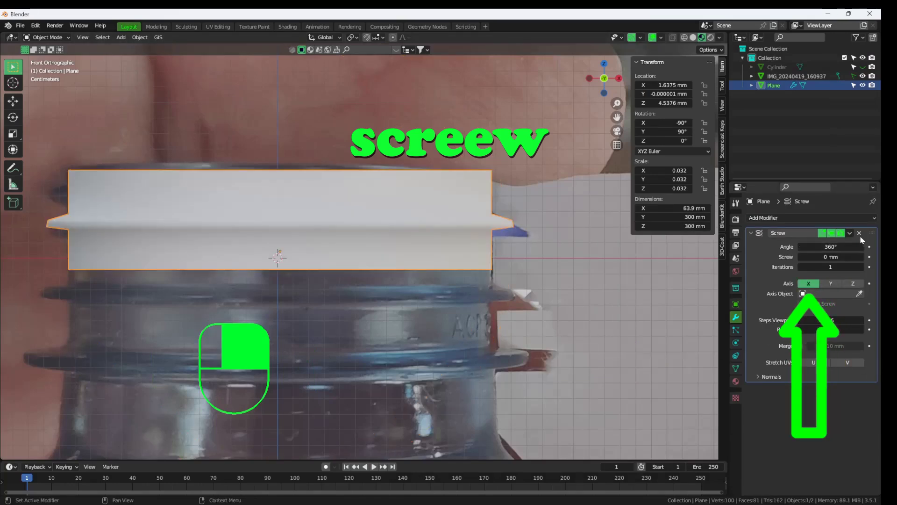
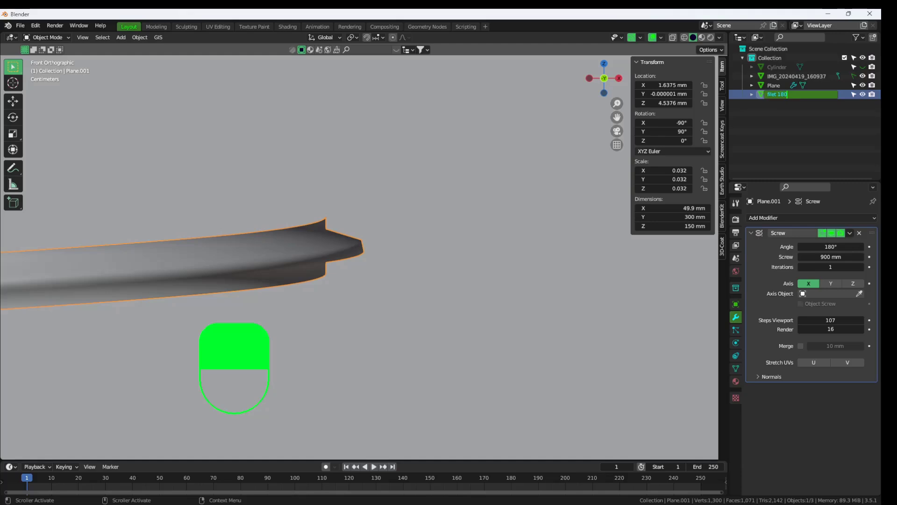
# Reposition the view and bring up the object context menu to convert the thread to a mesh.
pyautogui.moveTo(448, 324); pyautogui.dragTo(301, 258)
pyautogui.rightClick(300, 259)
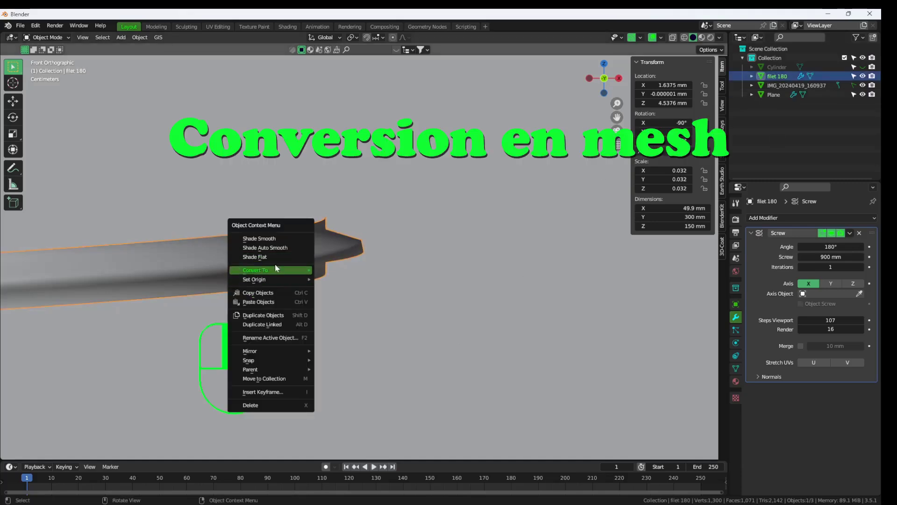
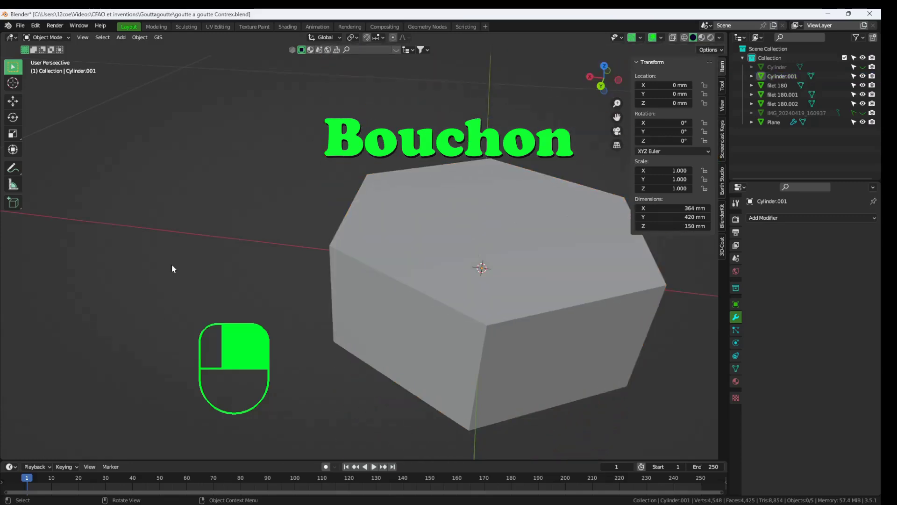
# Add a tall cylinder around the hexagonal cap body and scale it to about 1.16.
pyautogui.middleClick(174, 267)
pyautogui.press('shift+a')
pyautogui.moveTo(202, 268); pyautogui.dragTo(214, 316)
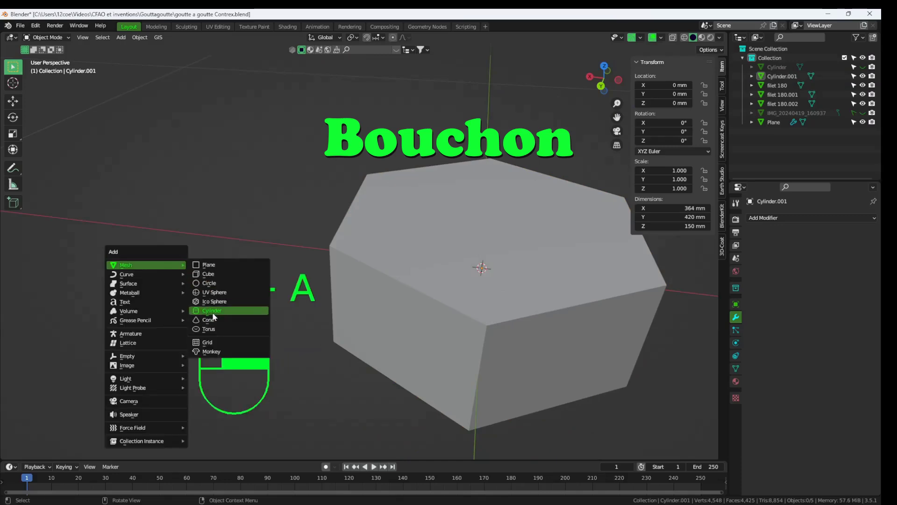
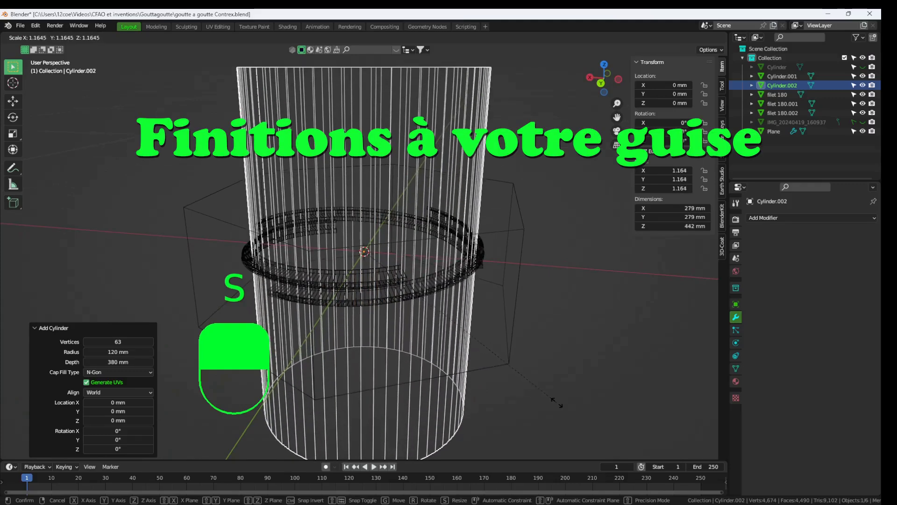
# Enlarge the tall cutter cylinder to about 279 × 442 mm so it cuts through the cap bore.
pyautogui.moveTo(560, 404); pyautogui.dragTo(514, 342)
pyautogui.moveTo(518, 341); pyautogui.dragTo(790, 221)
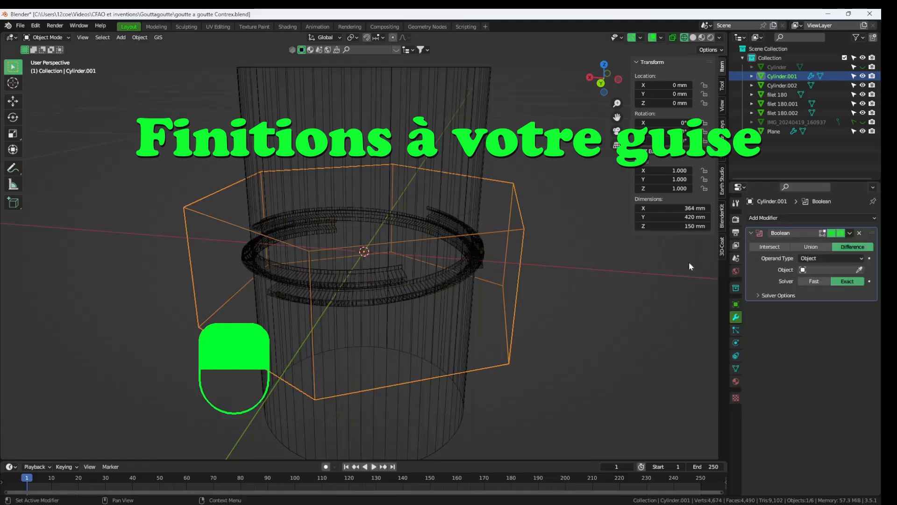
pyautogui.moveTo(864, 271); pyautogui.dragTo(850, 236)
pyautogui.moveTo(851, 236); pyautogui.dragTo(593, 374)
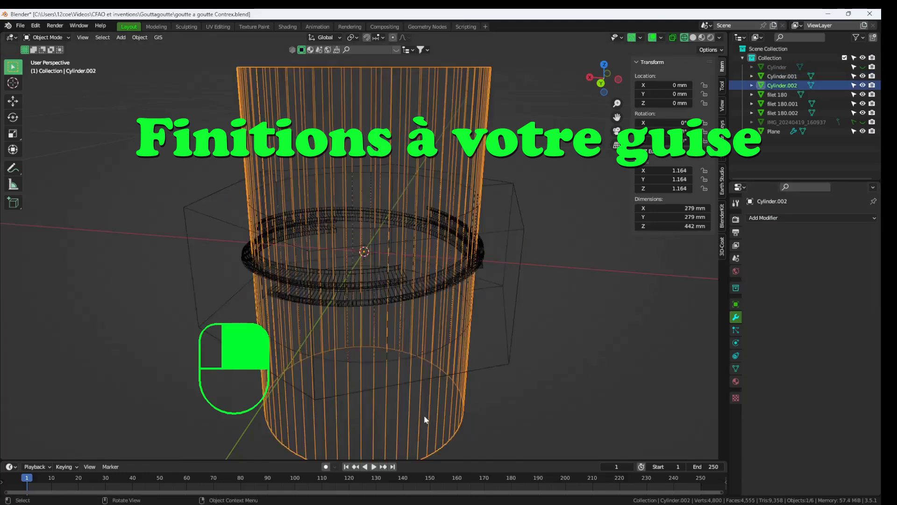
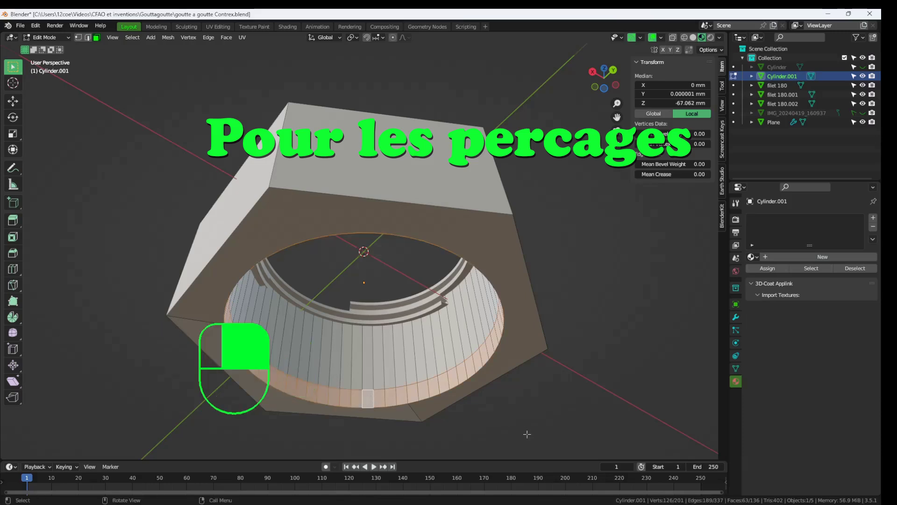
# Extrude the selected ring of faces around the bore for the drip hole.
pyautogui.press('e')
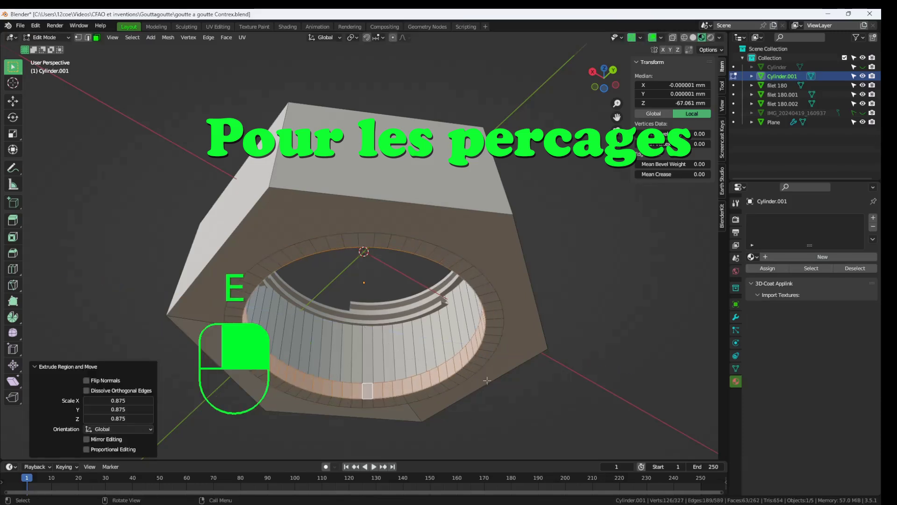
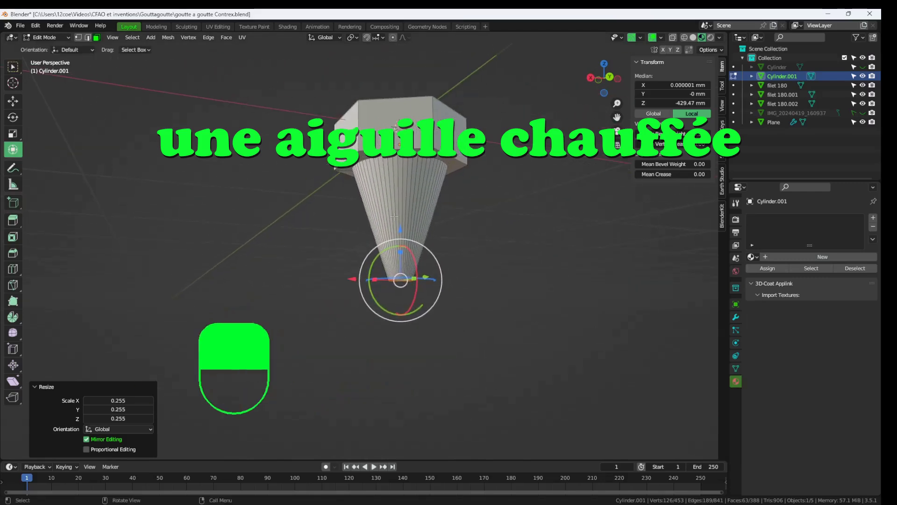
# Confirm the vertex move, leave Edit Mode and join the thread copies into Cylinder.001.
pyautogui.click(12, 147)
pyautogui.moveTo(12, 147); pyautogui.dragTo(794, 148)
pyautogui.press('Tab')
pyautogui.press('ctrl+j')
# Delete the leftover Plane and fillet helper objects from the Outliner.
pyautogui.click(794, 147)
pyautogui.click(770, 90)
pyautogui.press('Delete')
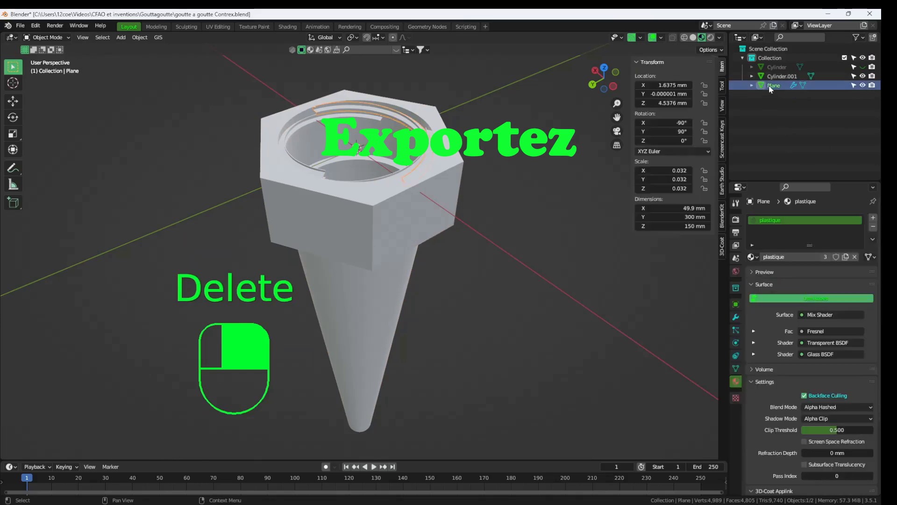